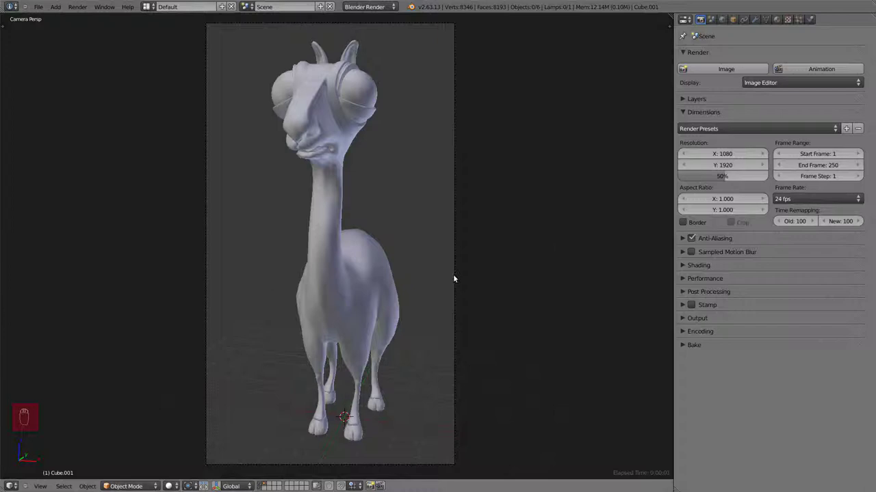
Step: View the llama from the front and apply its Mirror modifier, leaving only Subsurf
left_click_drag(370, 286, 460, 297)
key("KP_3")
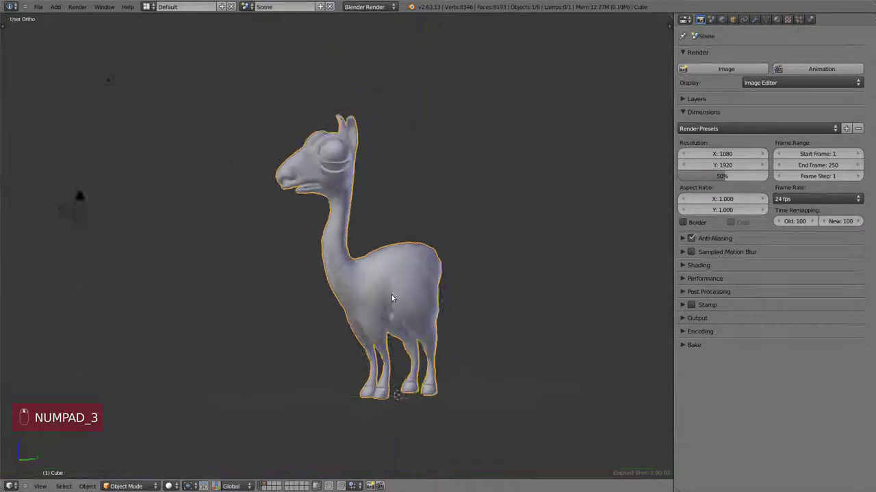
key("KP_1")
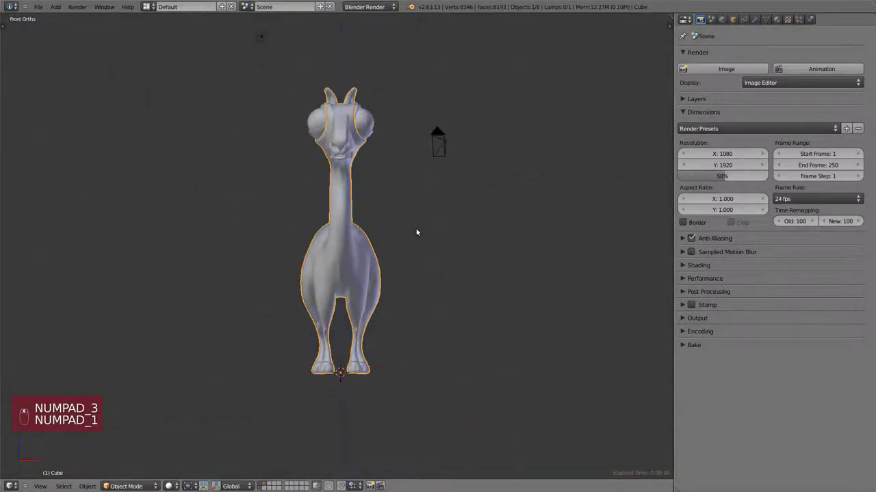
left_click(757, 20)
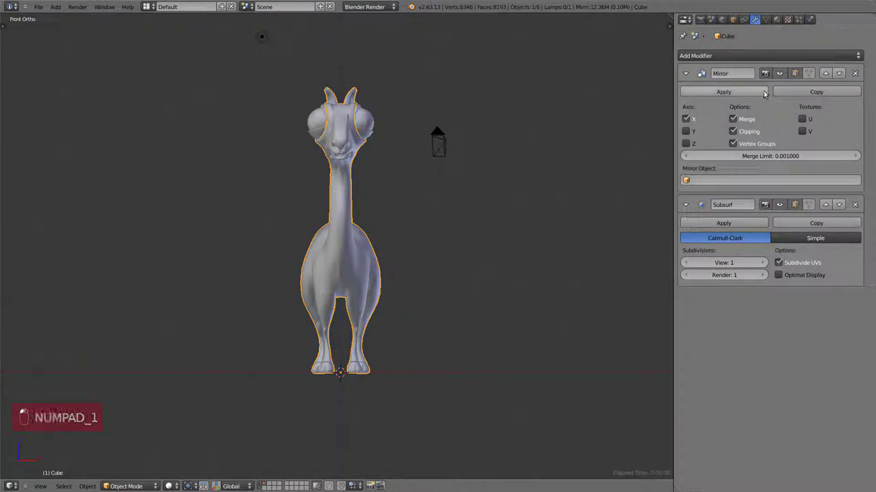
left_click(702, 72)
Step: Briefly enter Edit Mode on the llama mesh, check it from the side, and return to Object Mode
key("Tab")
left_click_drag(702, 72, 695, 94)
key("Tab")
key("Tab")
left_click_drag(695, 93, 427, 256)
key("KP_3")
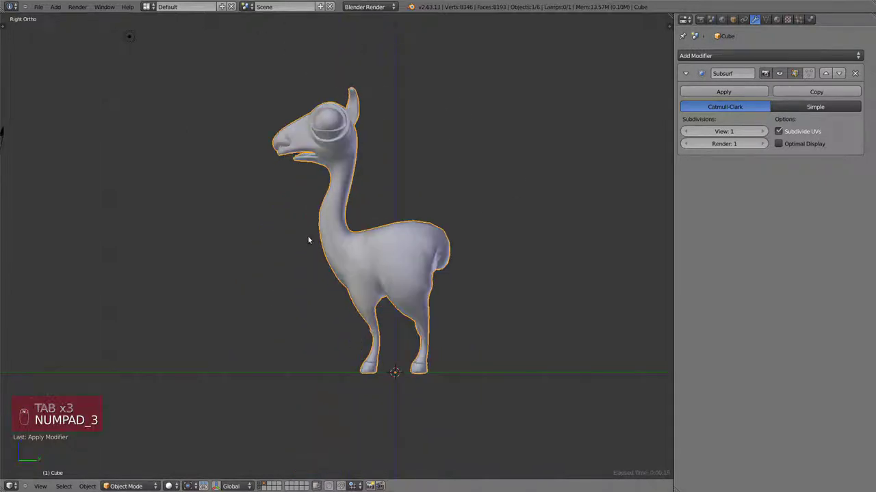
key("Tab")
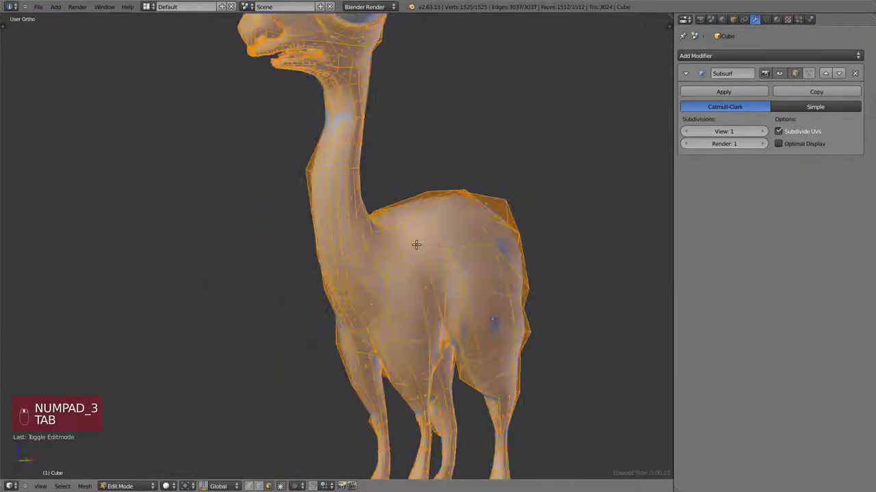
key("KP_3")
key("a")
key("Tab")
key("a")
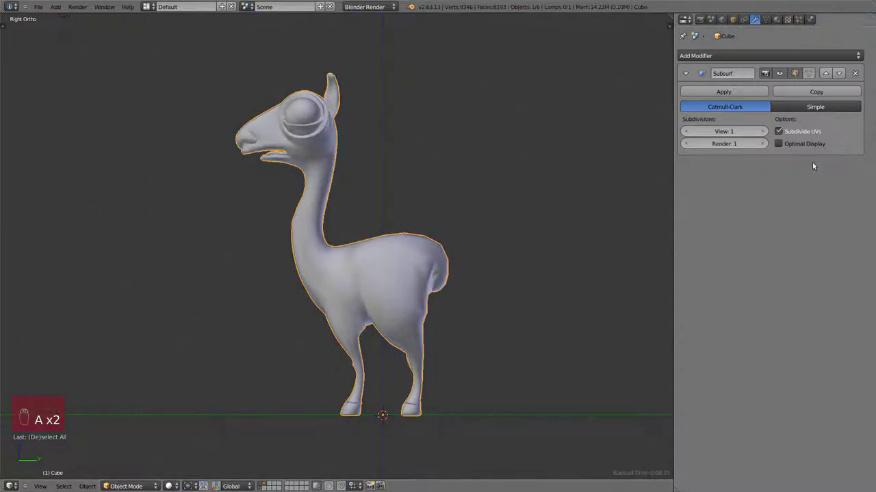
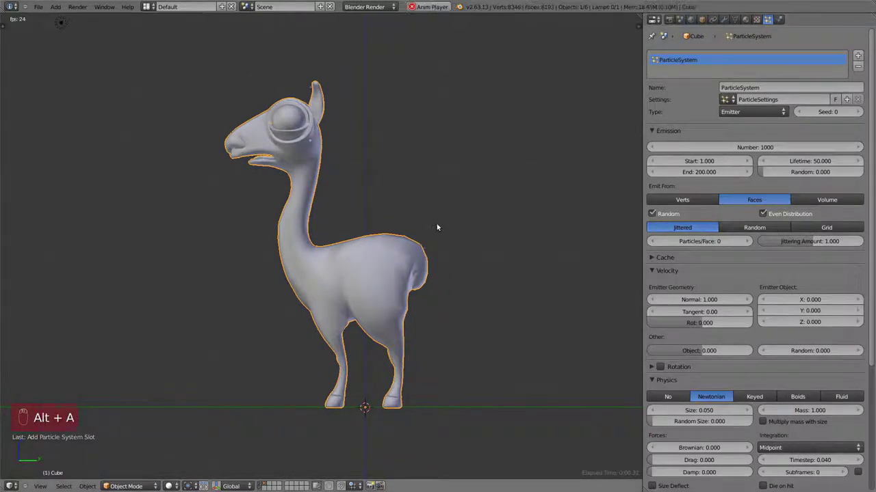
Step: Play back the new emitter particle animation once and return to the front view
left_click_drag(308, 243, 425, 238)
key("Escape")
key("KP_1")
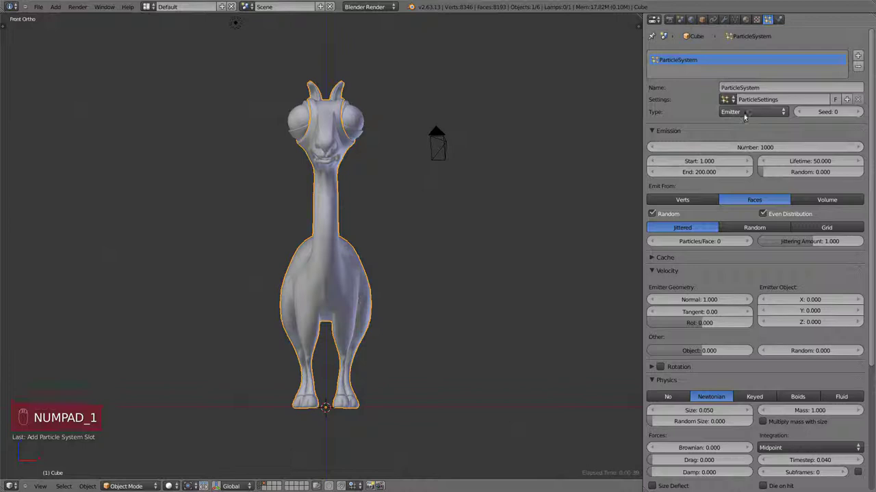
Step: Change the llama's particle system to Hair type and view it from the side
left_click_drag(745, 116, 569, 270)
left_click_drag(553, 266, 422, 259)
key("KP_3")
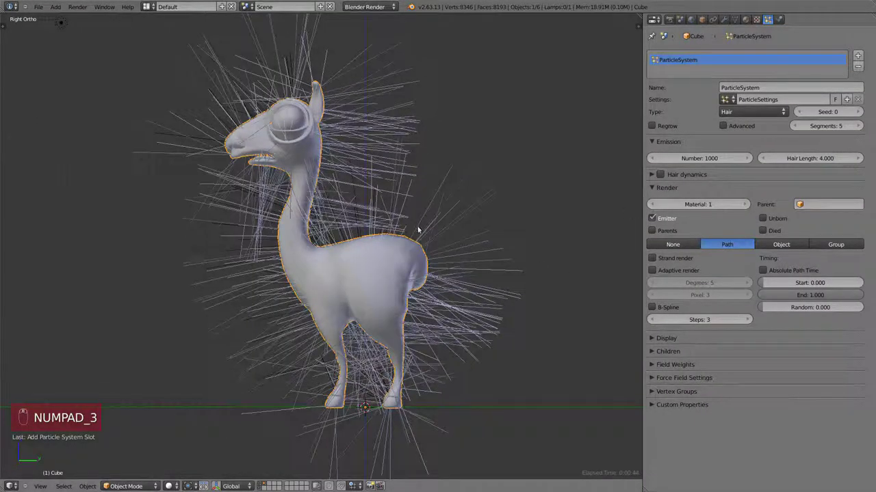
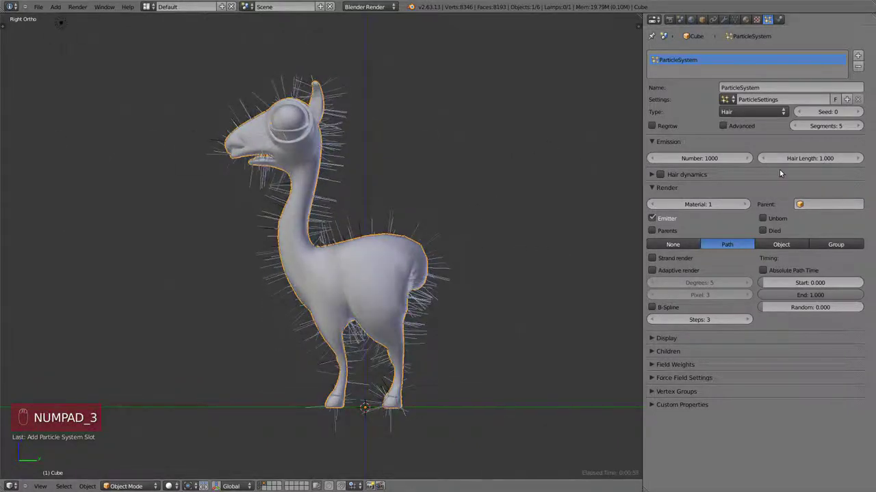
Step: Shorten the hair length from 4 to 0.500 so short bristles cover the body
left_click_drag(757, 166, 317, 222)
left_click_drag(370, 219, 407, 206)
key("KP_3")
middle_click(407, 206)
left_click_drag(811, 164, 826, 155)
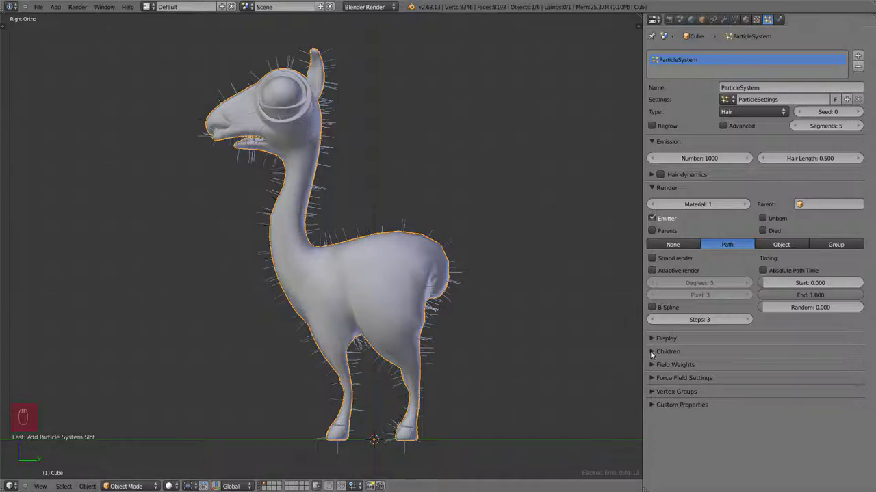
Step: Orbit around the furry llama, checking the head from the side and underneath
left_click_drag(395, 252, 461, 198)
key("KP_3")
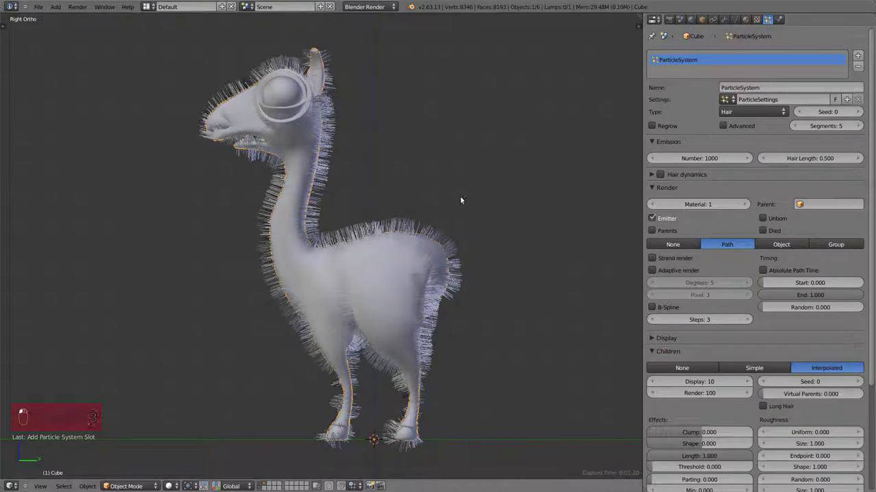
left_click_drag(524, 168, 432, 331)
key("KP_1")
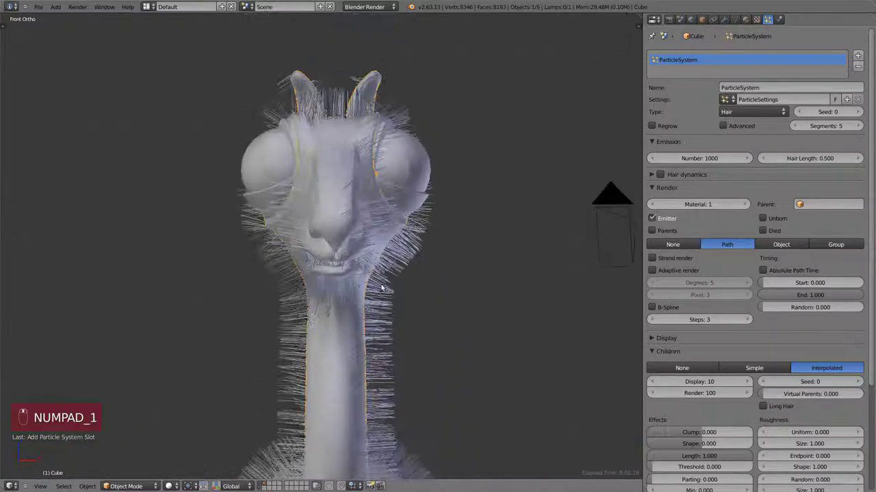
key("KP_3")
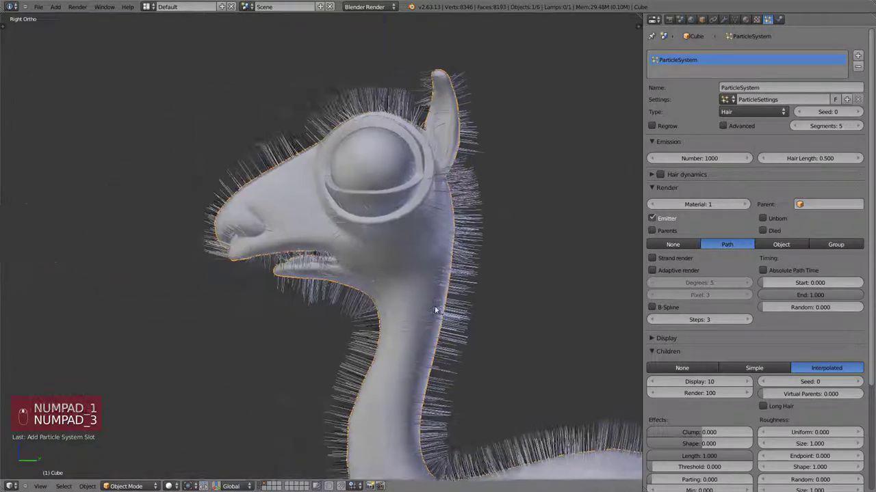
key("z")
key("z")
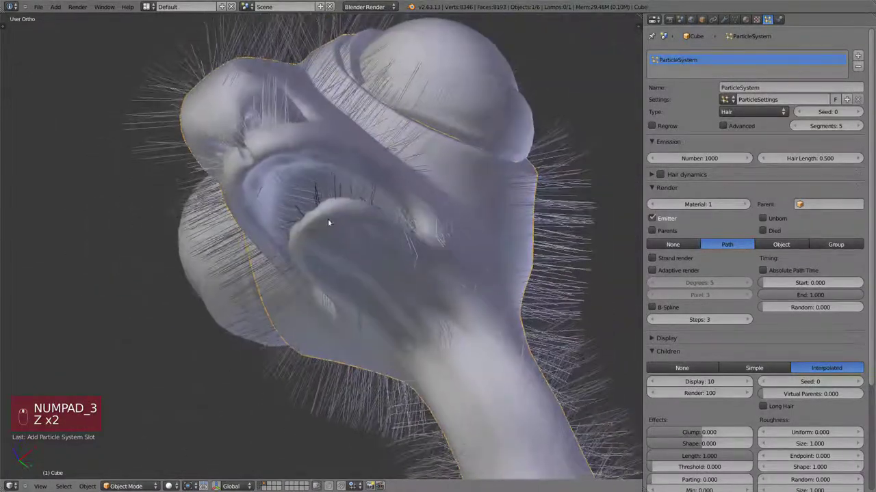
key("KP_3")
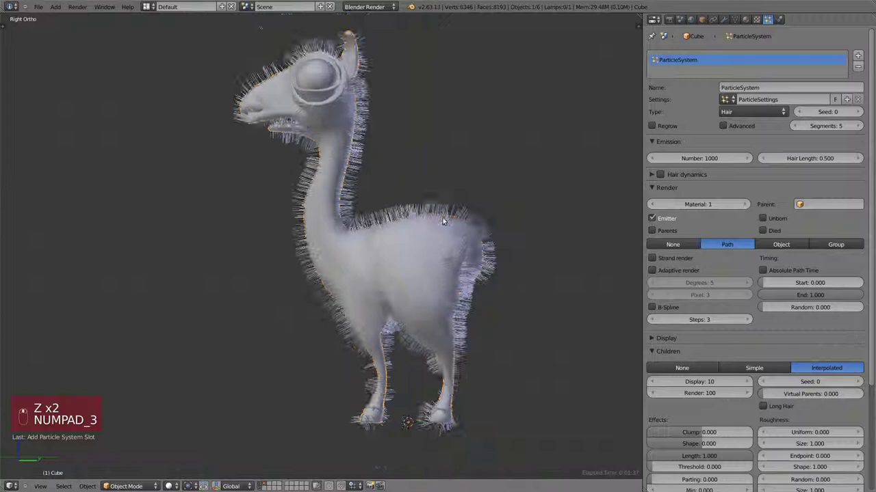
middle_click(430, 303)
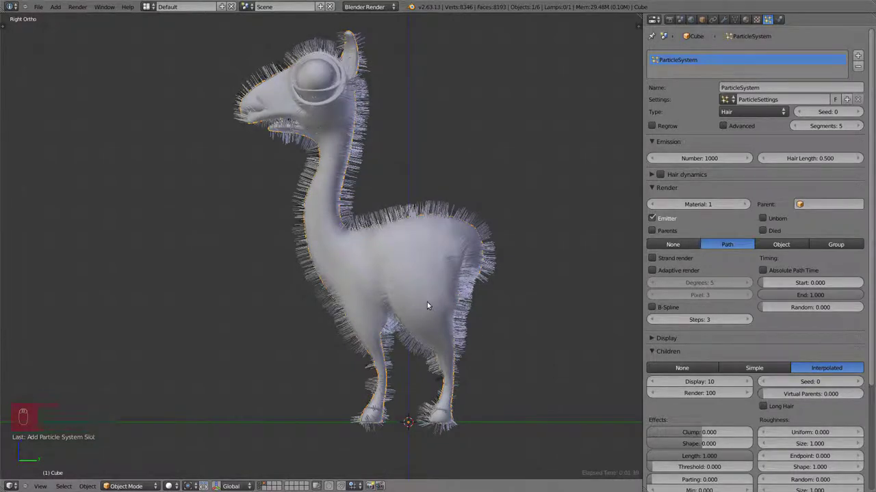
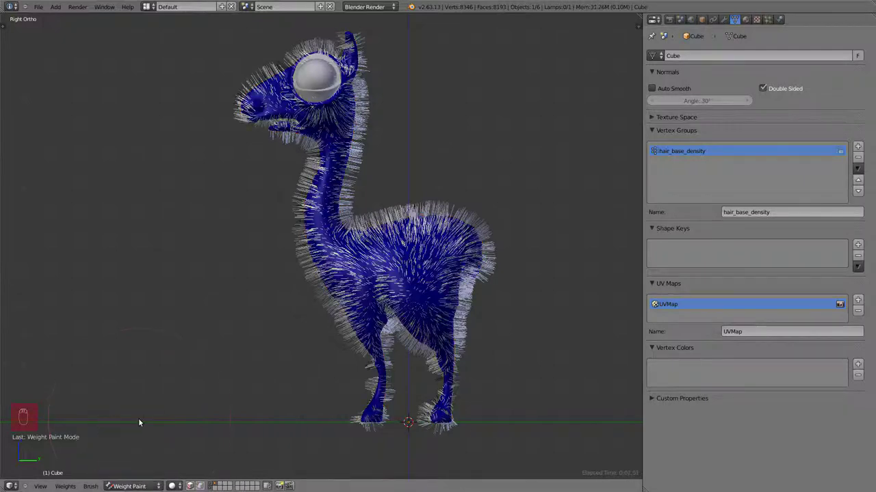
Step: Show the weight brush in the Tool Shelf and paint hair density weight onto the llama's back
key("t")
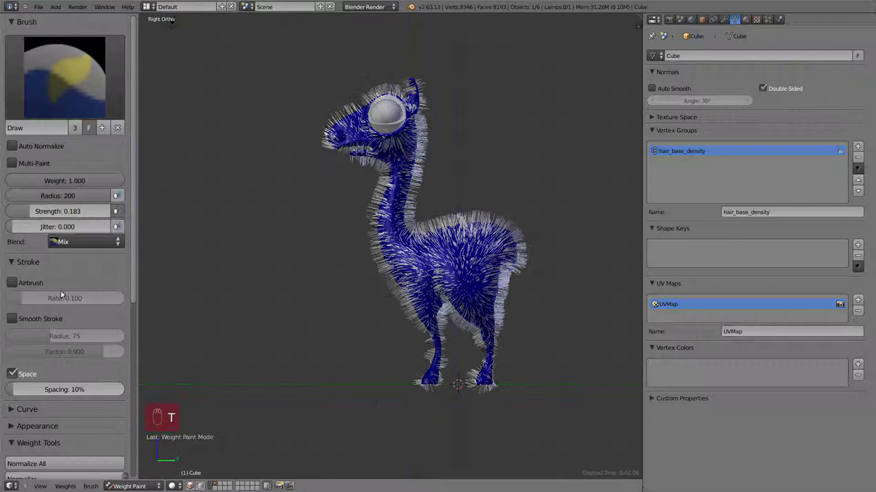
key("t")
key("t")
left_click(137, 238)
left_click_drag(52, 394, 47, 367)
Step: Check the painted chest and back weights from the front and side views
key("KP_1")
key("KP_1")
key("f")
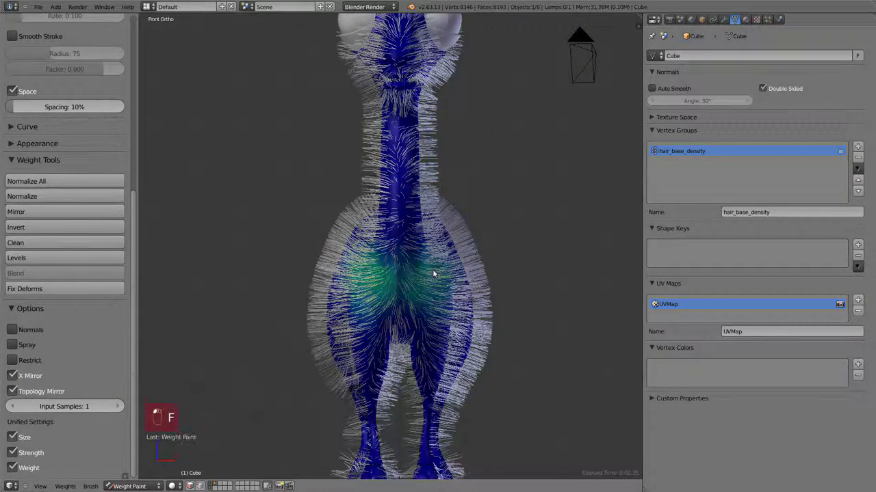
key("KP_3")
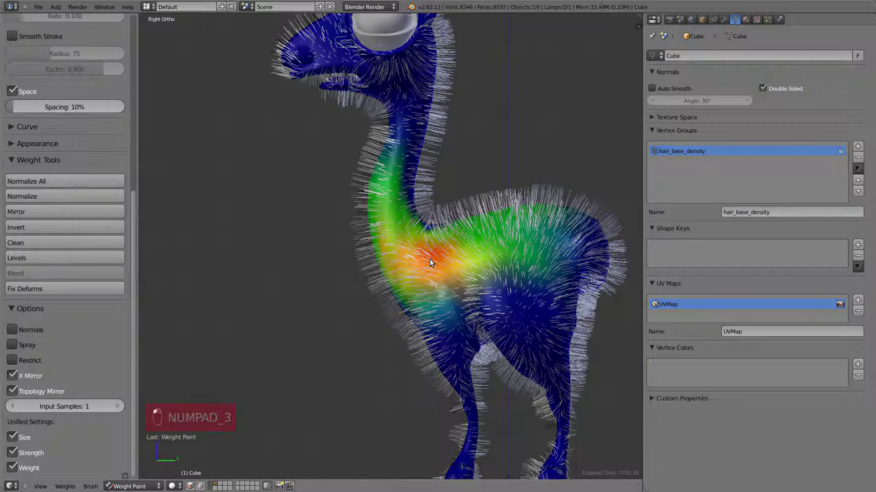
key("KP_1")
Step: Expand the hair particle Vertex Groups panel and pick hair_base_density for Density
left_click(769, 21)
left_click(702, 472)
left_click(654, 472)
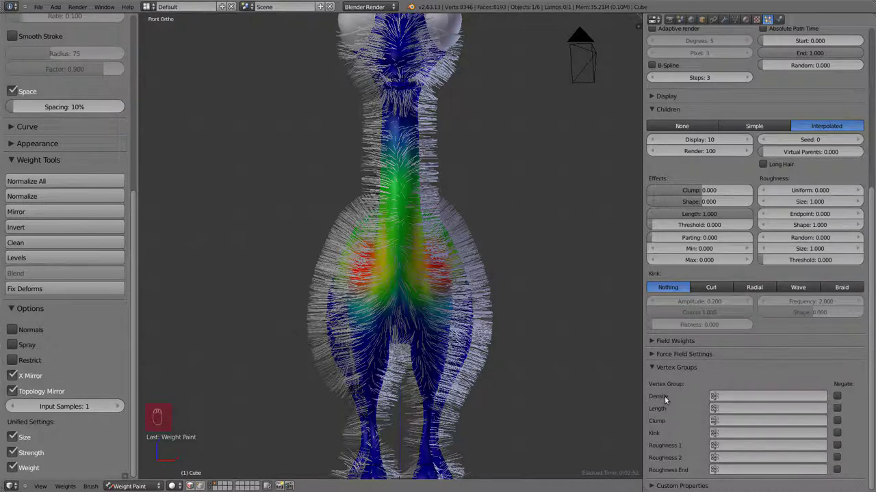
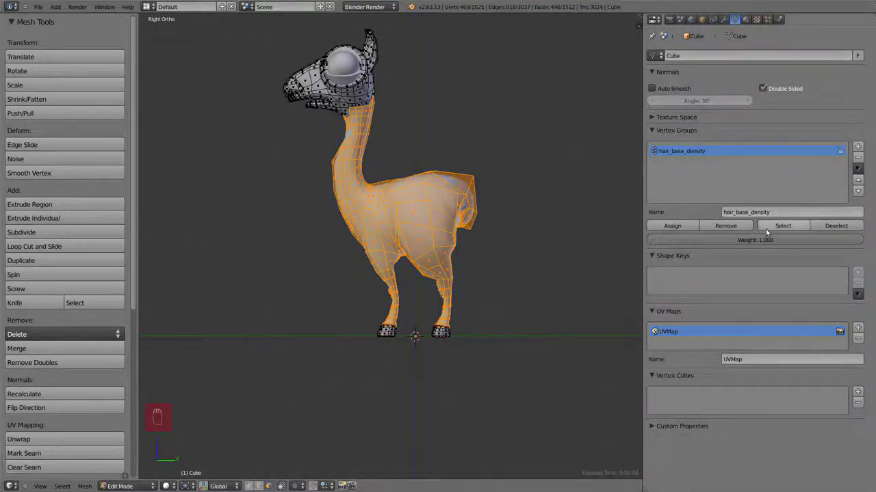
Step: Toggle Edit Mode to assign the body vertices to hair_base_density at weight 1.0
key("Tab")
key("Tab")
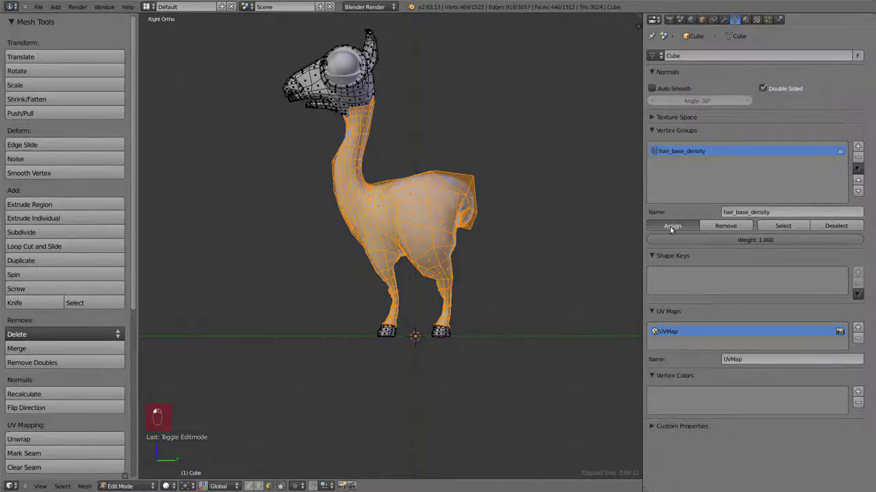
Step: Inspect the assigned hair_base_density weights in Weight Paint from several sides
key("Tab")
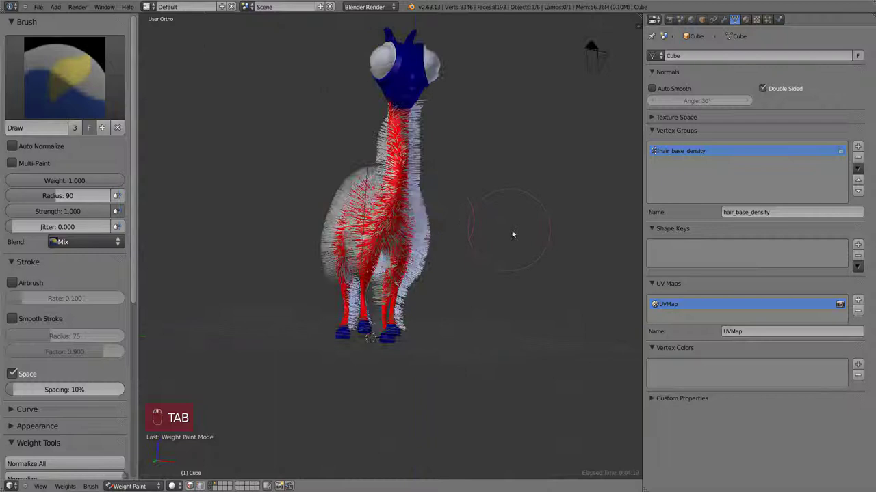
key("KP_3")
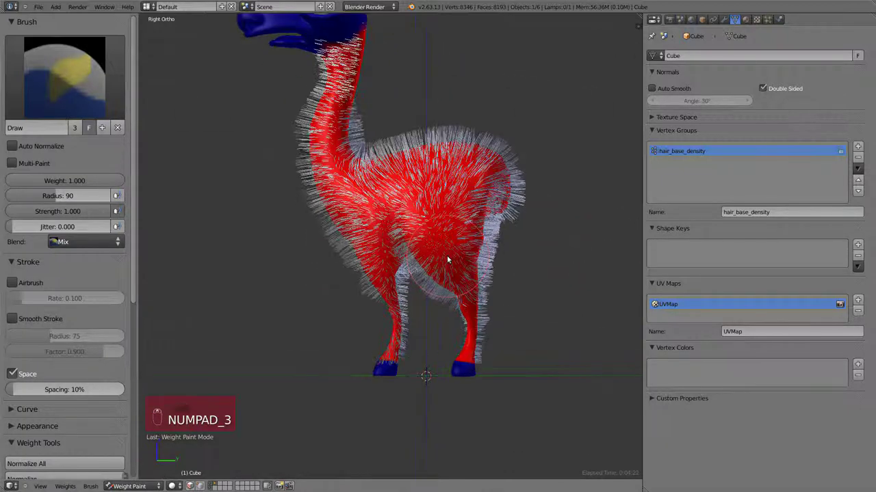
key("KP_1")
key("Tab")
key("a")
key("a")
key("ctrl+n")
key("Tab")
key("KP_3")
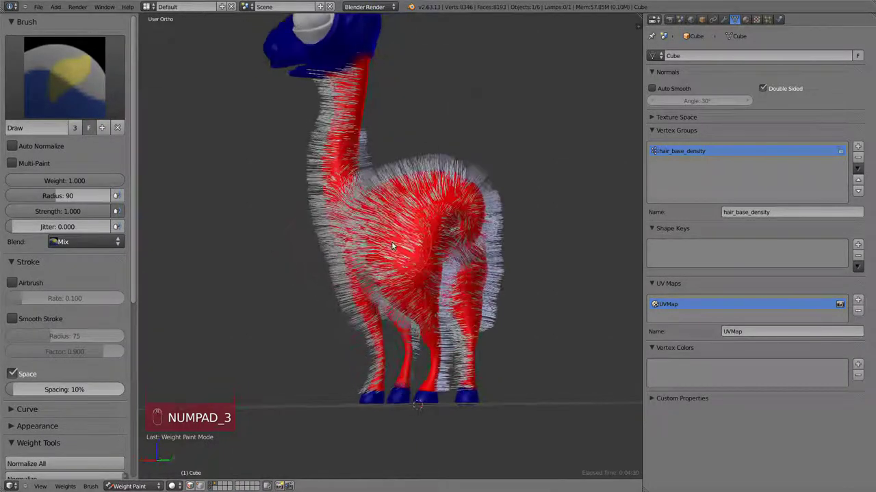
key("KP_1")
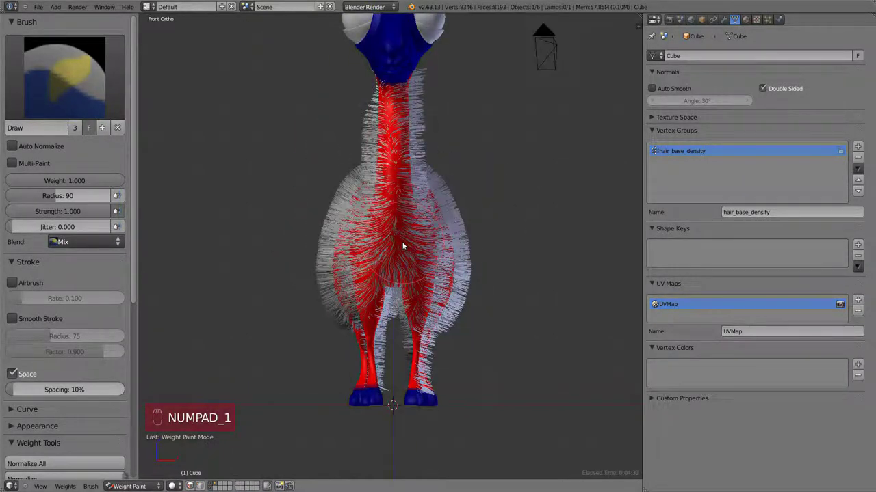
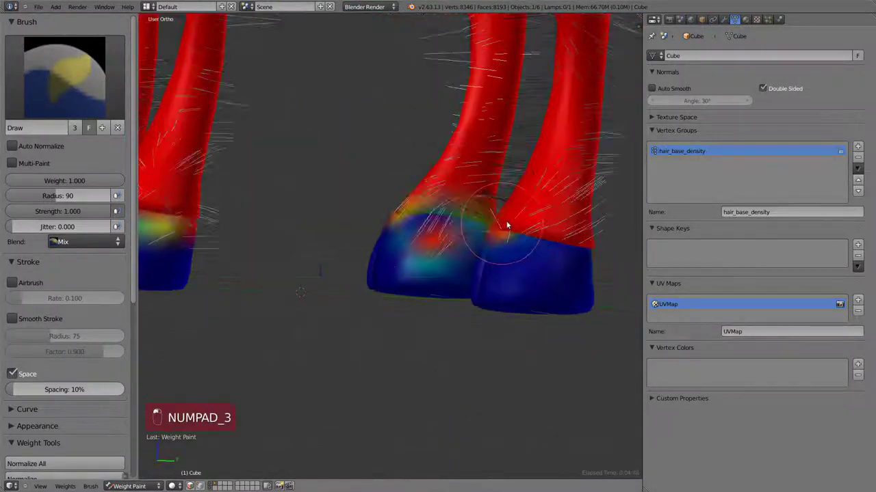
Step: Paint soft blended weights just above the hooves and where the neck meets the head
left_click(575, 234)
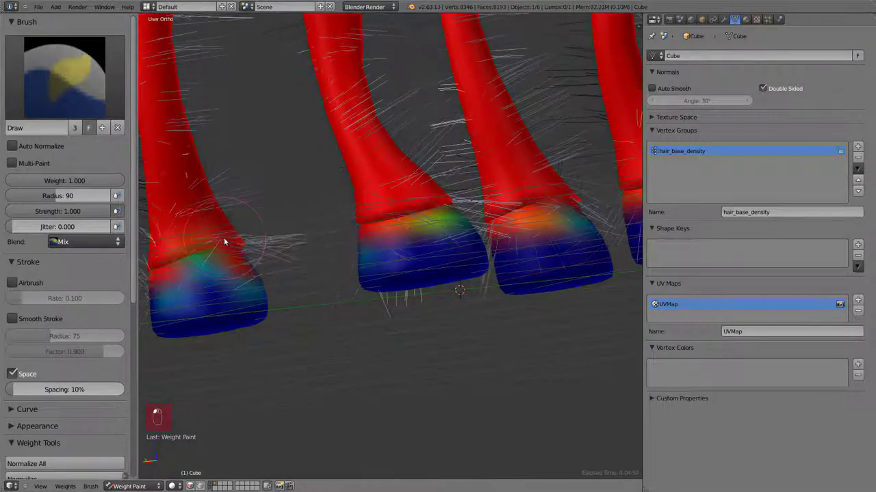
key("KP_3")
left_click_drag(397, 347, 358, 191)
left_click(358, 192)
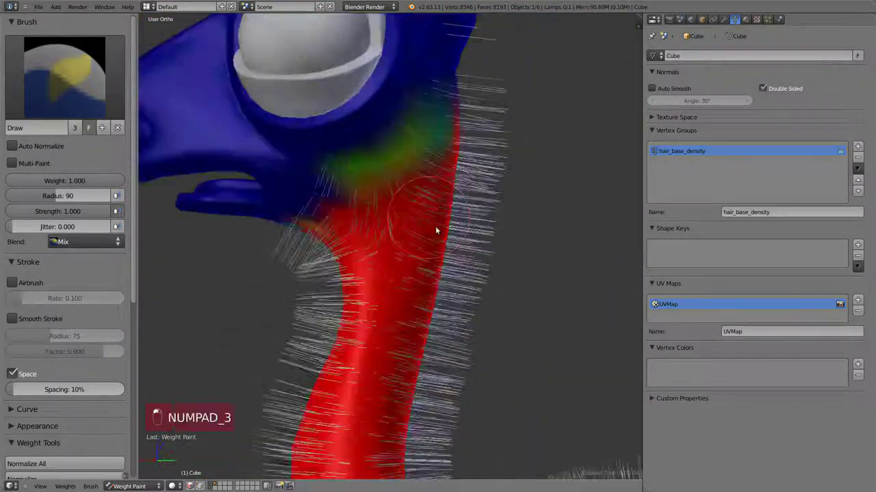
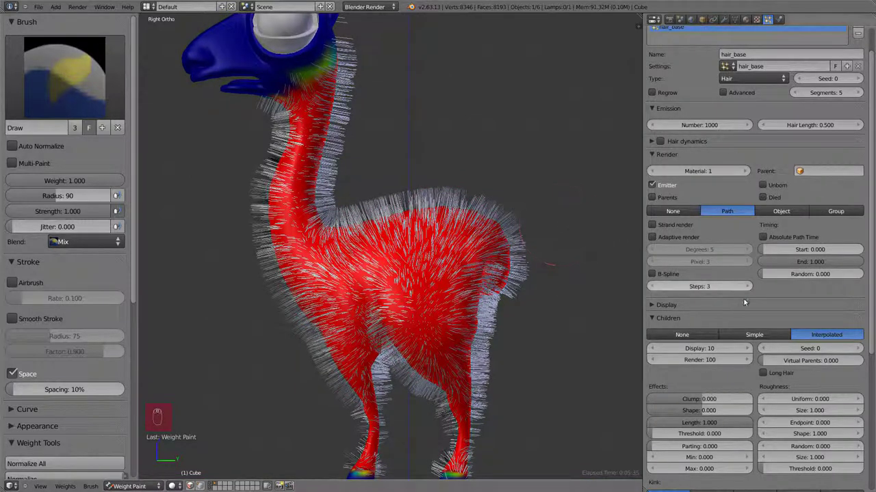
Step: Enable strand rendering for hair_base and set path timing Random to 0.500
left_click_drag(679, 224, 686, 227)
middle_click(687, 226)
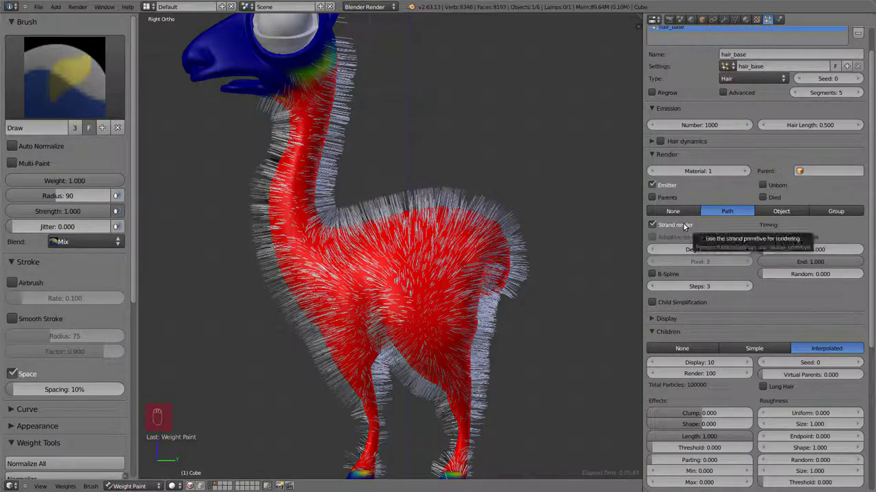
left_click(776, 275)
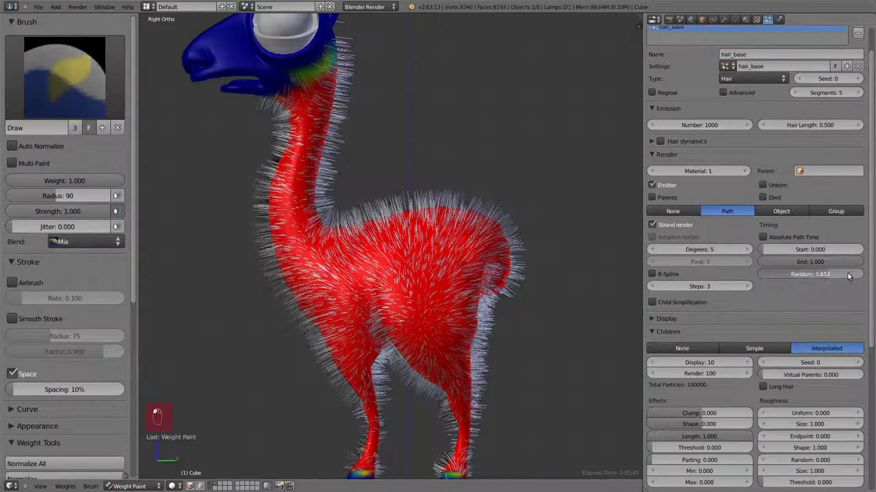
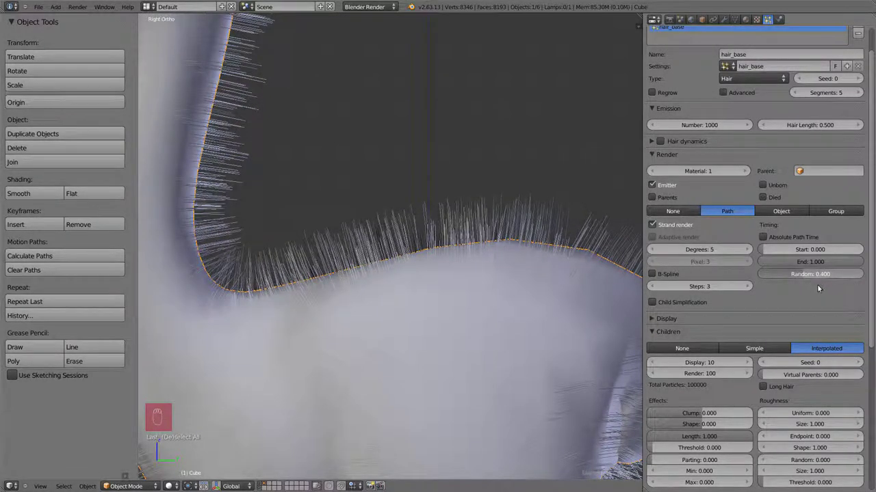
left_click(837, 274)
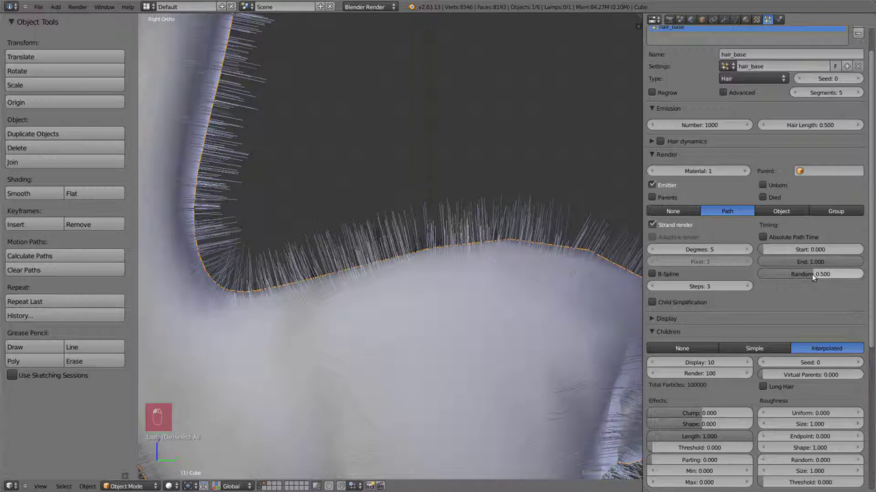
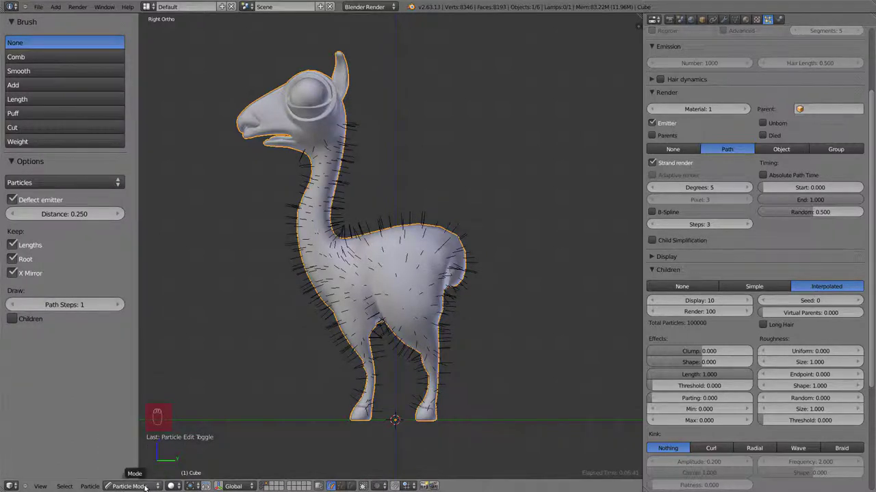
Step: Brush over the neck guide hairs with the Puff brush so they stand away from the skin
left_click_drag(84, 49, 234, 157)
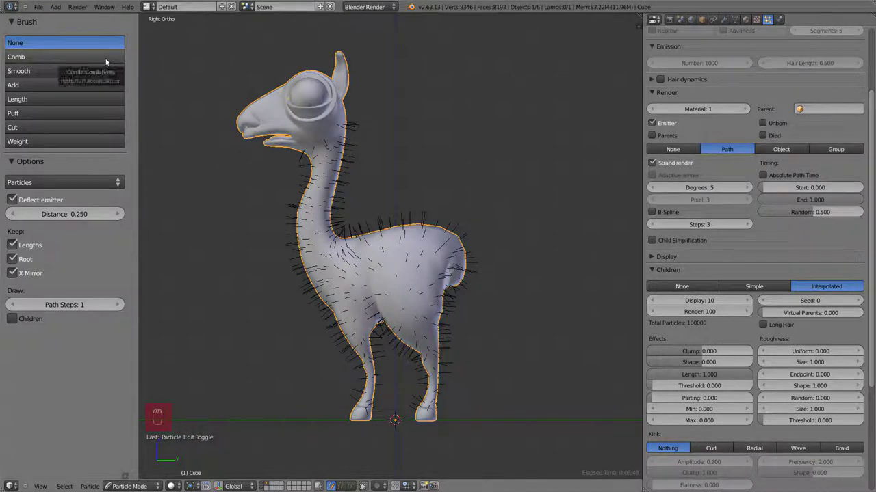
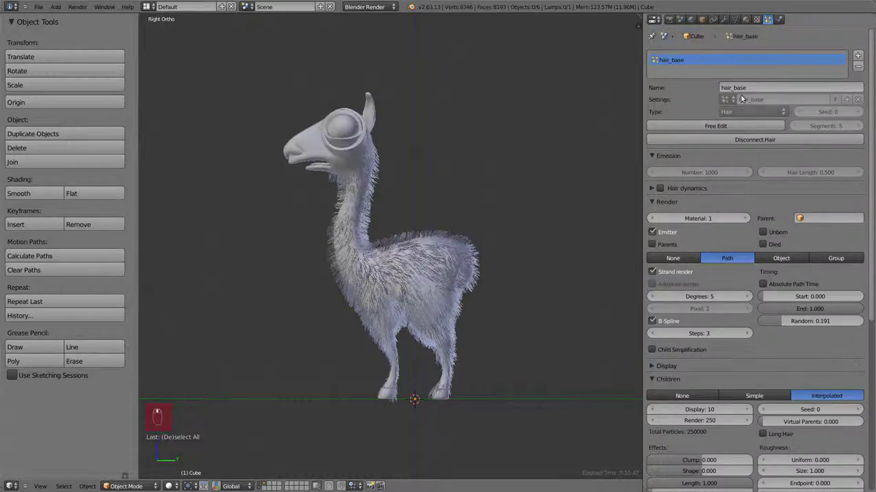
Step: Scroll the Material properties to reach the new hair_base material slot
middle_click(750, 31)
left_click_drag(750, 21, 744, 62)
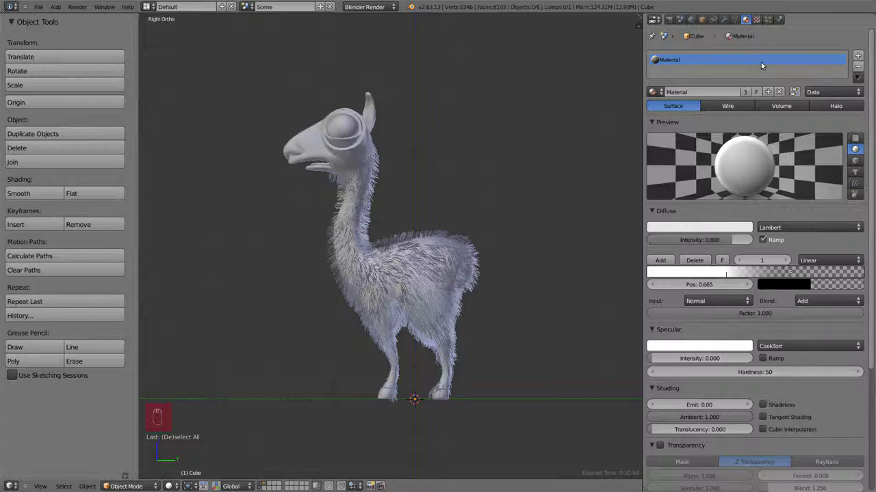
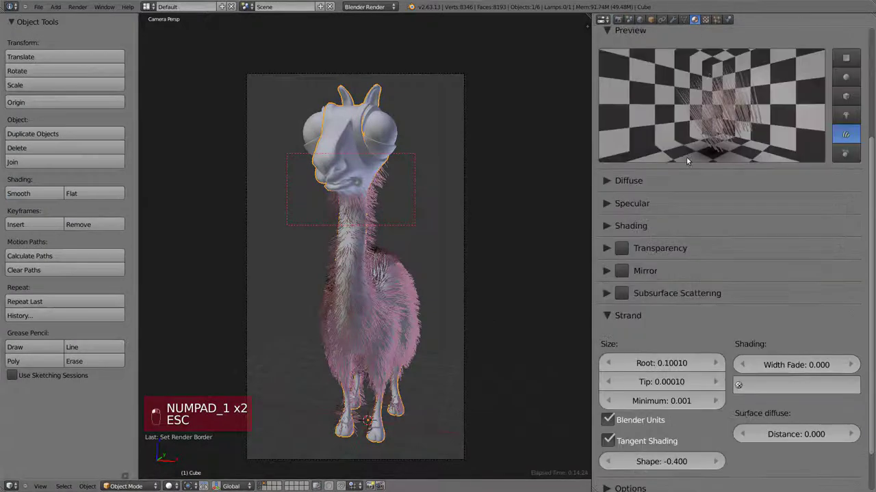
Step: Adjust the hair material's strand settings panel for the new blend texture
left_click_drag(672, 385, 768, 407)
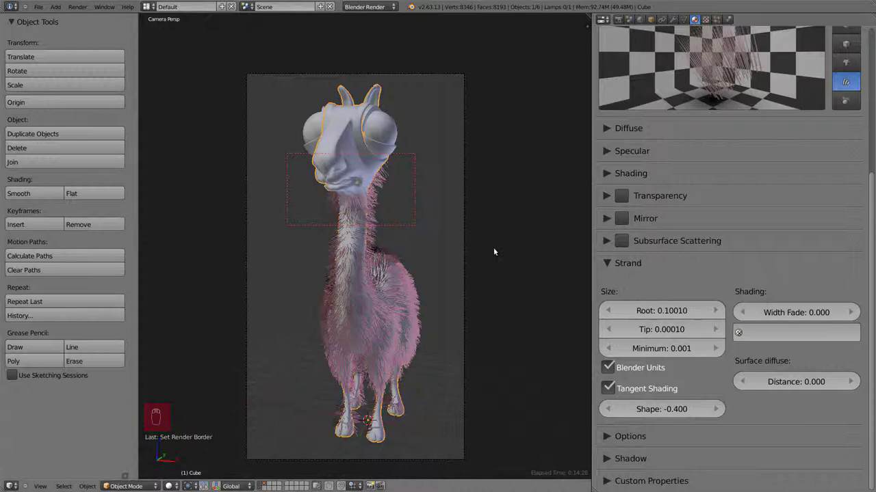
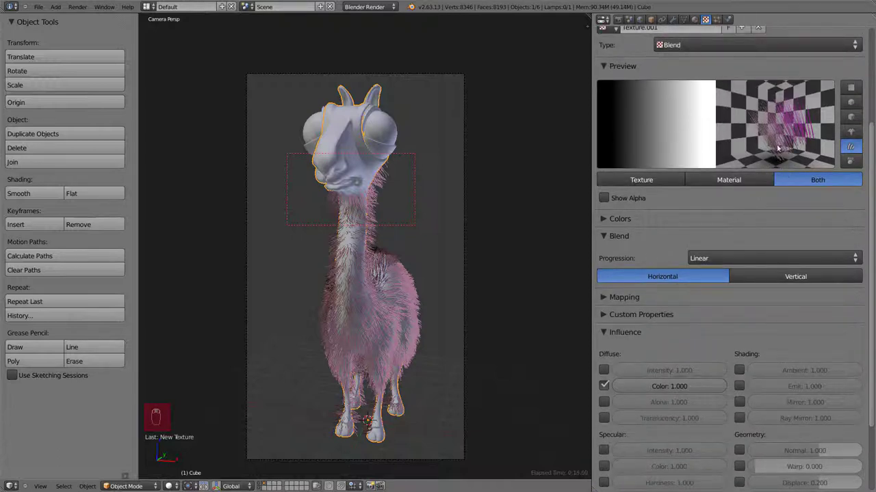
Step: Map the blend texture with Strand / Particle coordinates in the Mapping panel
left_click_drag(608, 297, 737, 243)
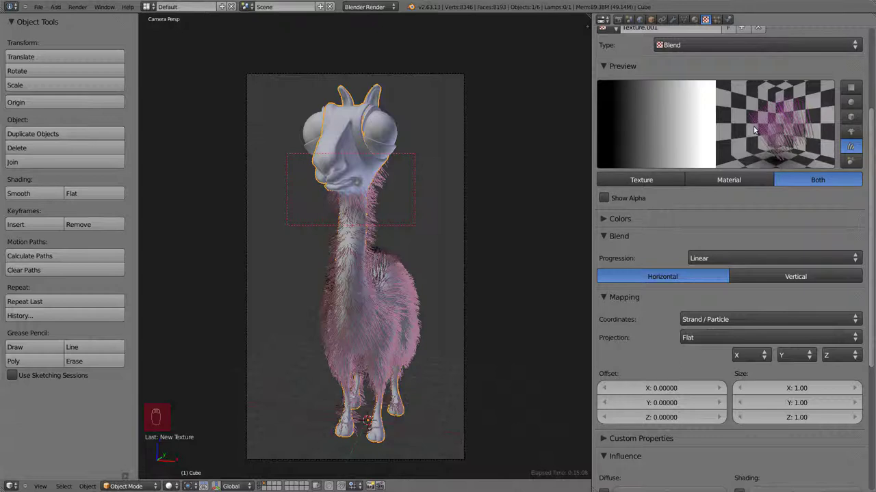
Step: Reposition the colour ramp stops so the gradient runs white to dark/transparent, reversing its fade
left_click_drag(608, 220, 747, 214)
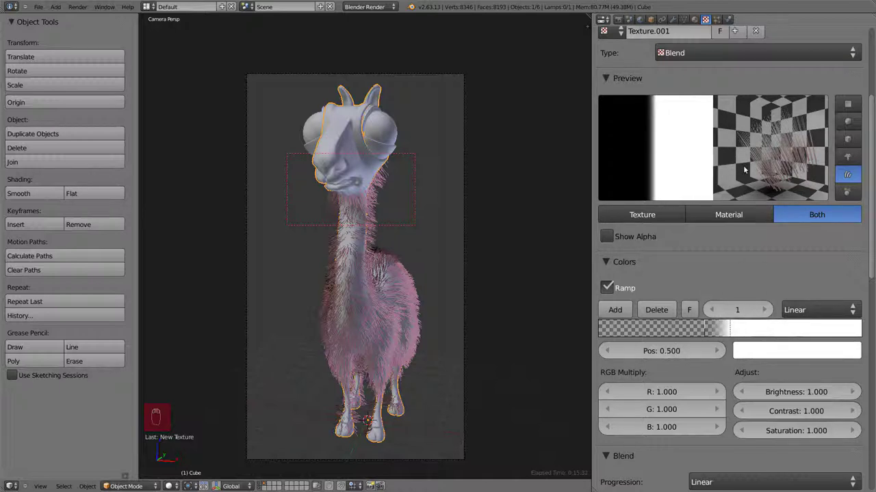
left_click_drag(724, 335, 785, 184)
left_click_drag(717, 329, 798, 354)
left_click_drag(724, 332, 787, 302)
left_click_drag(765, 410, 609, 242)
left_click_drag(609, 242, 605, 372)
Step: Switch the texture influence from Color to Alpha and enable Z Transparency on the hair material
left_click_drag(611, 394, 692, 414)
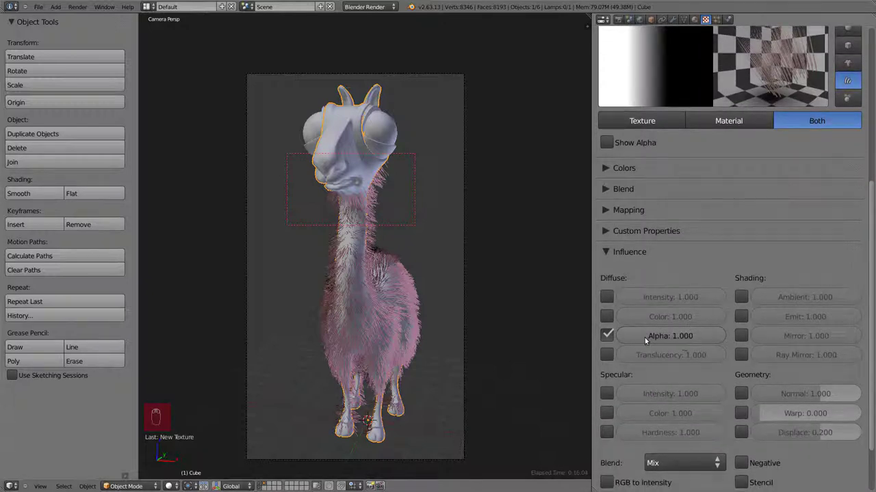
left_click_drag(759, 181, 698, 22)
left_click_drag(698, 22, 715, 277)
left_click_drag(627, 230, 649, 244)
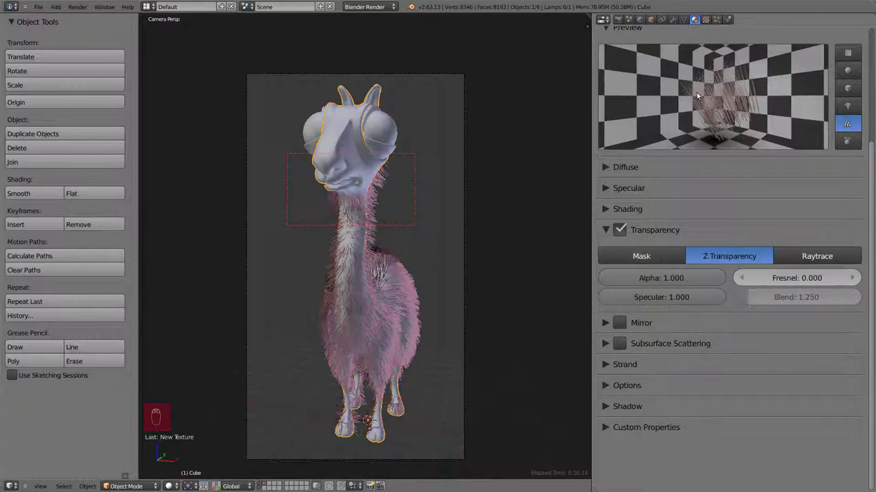
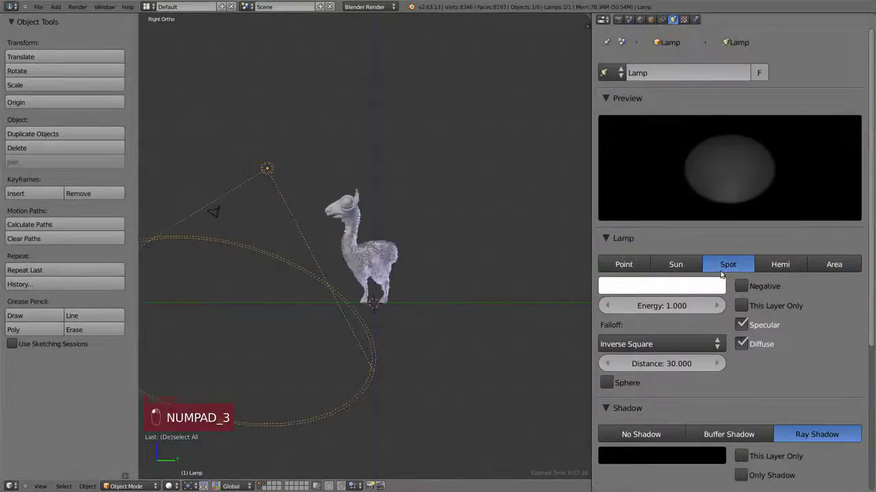
Step: Undo the lamp type change, returning to a point lamp with ray shadows
key("alt+r")
left_click_drag(646, 332, 651, 197)
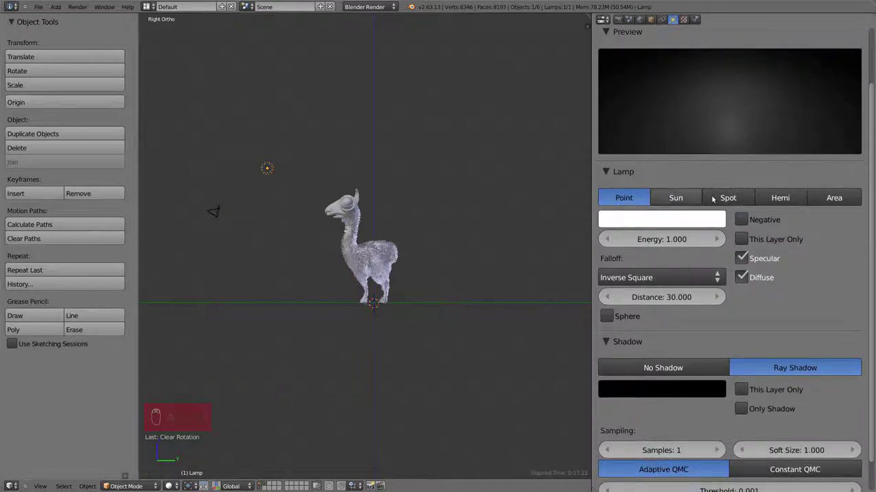
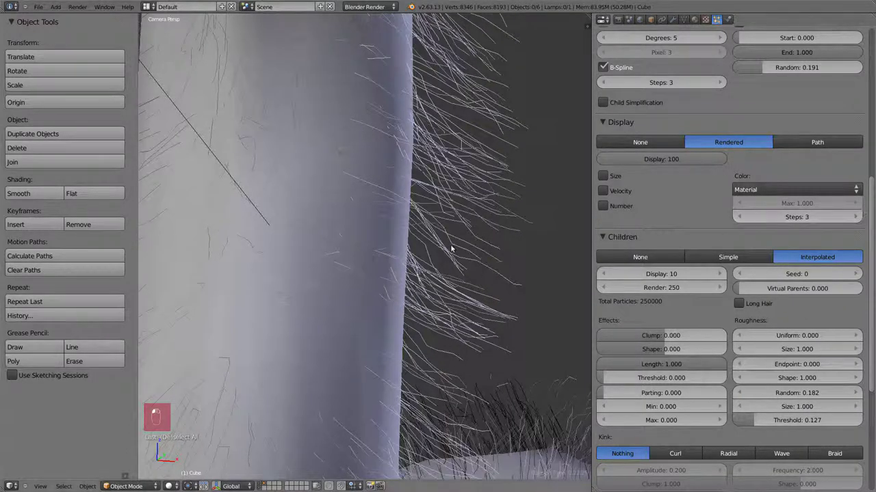
Step: Orbit the furry llama and switch to Right Ortho view to inspect hair density
left_click_drag(456, 246, 745, 213)
left_click_drag(745, 214, 507, 305)
key("a")
key("a")
key("KP_3")
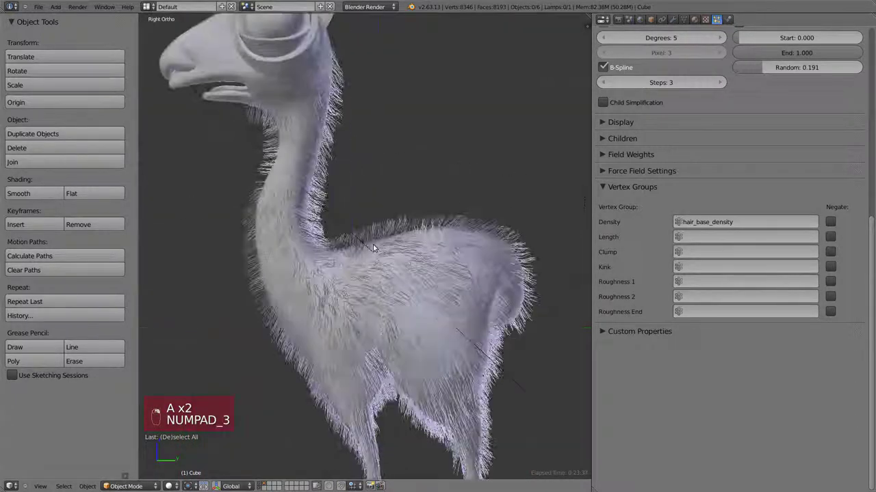